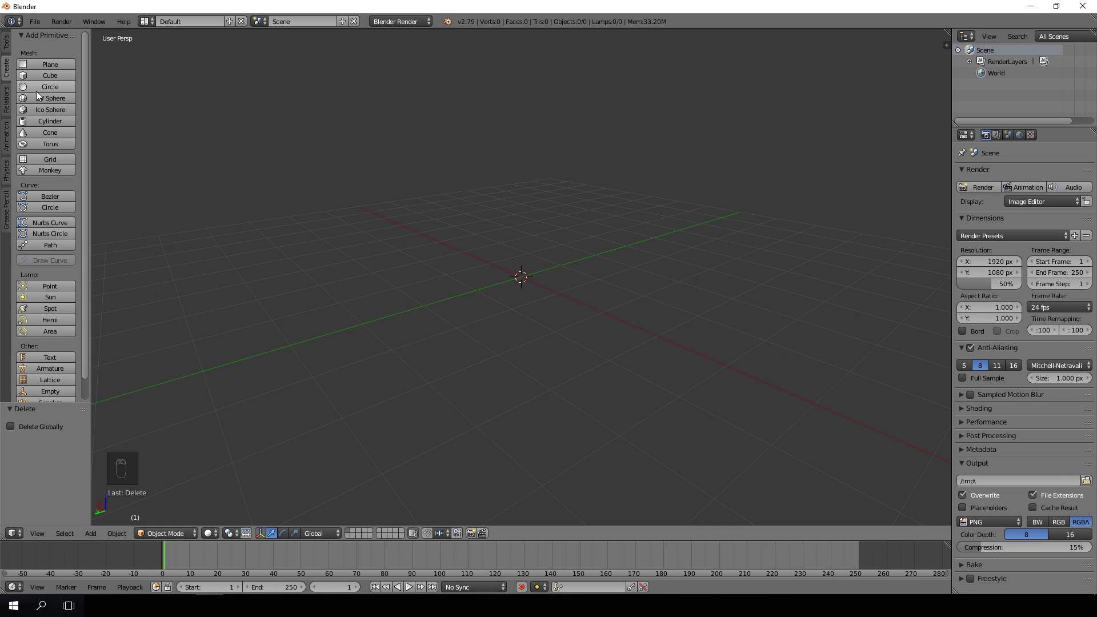
Step: Raise the new cylinder's vertex count for a smooth, many-sided shape and frame it in view
left_click_drag(39, 122, 65, 428)
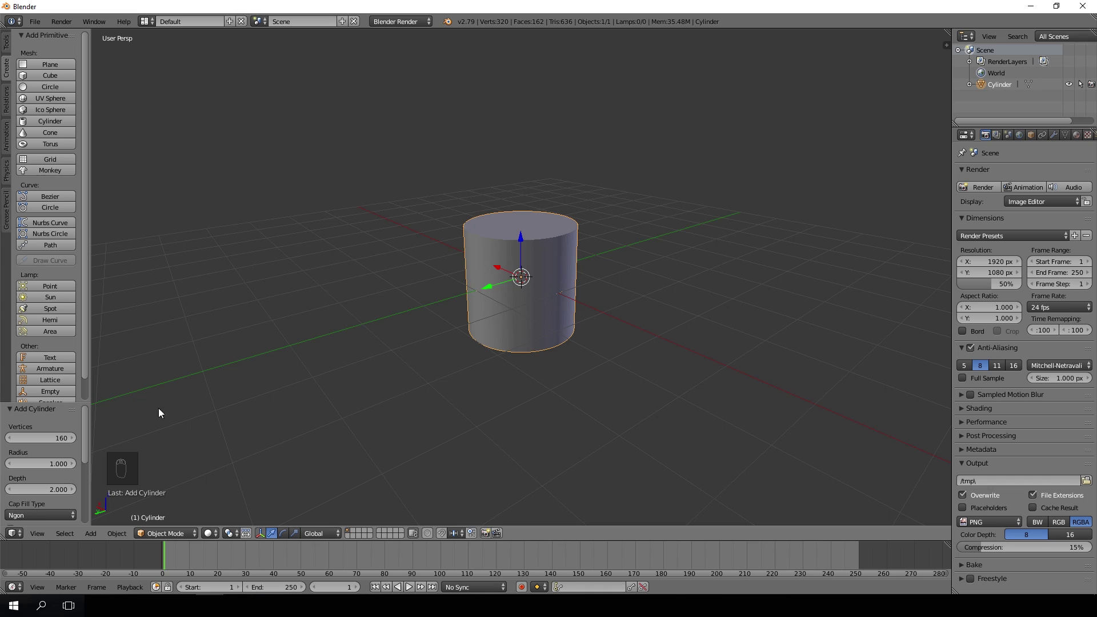
left_click_drag(6, 51, 560, 316)
left_click_drag(527, 309, 522, 245)
Step: Enter Edit Mode on the cylinder to begin tapering it into a cone
key("Tab")
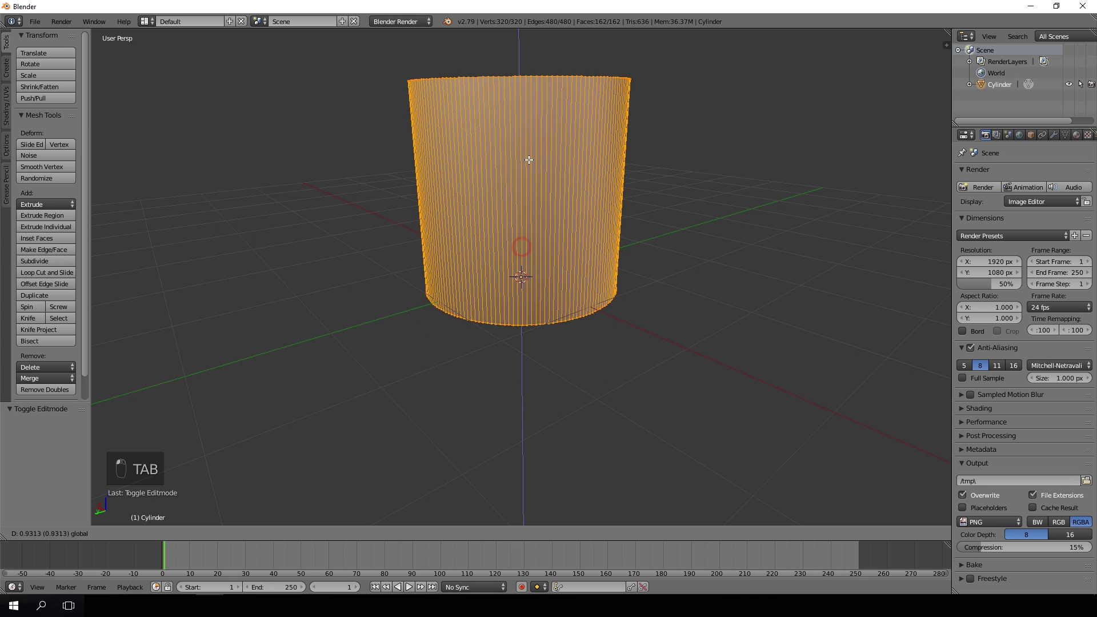
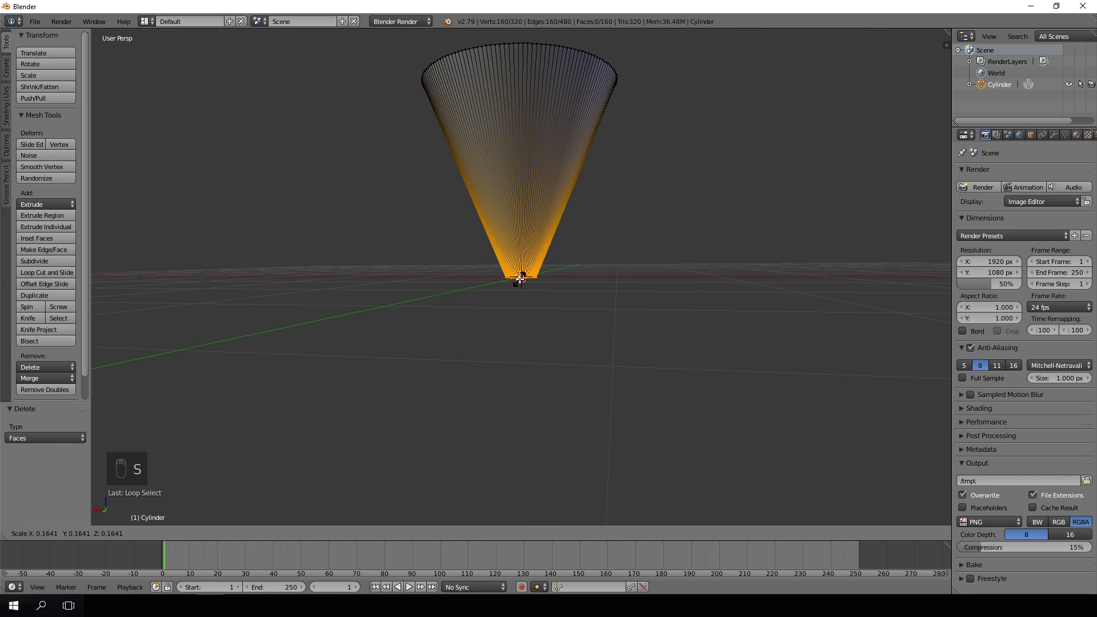
Step: Finish shrinking the bottom ring to about 0.16 and frame the cone's narrow end
key("s")
left_click_drag(520, 262, 526, 62)
left_click_drag(509, 43, 525, 75)
Step: Add about 49 evenly spaced horizontal loop cuts along the cone's length
key("s")
left_click_drag(520, 90, 530, 177)
left_click_drag(519, 132, 530, 177)
key("ctrl+r")
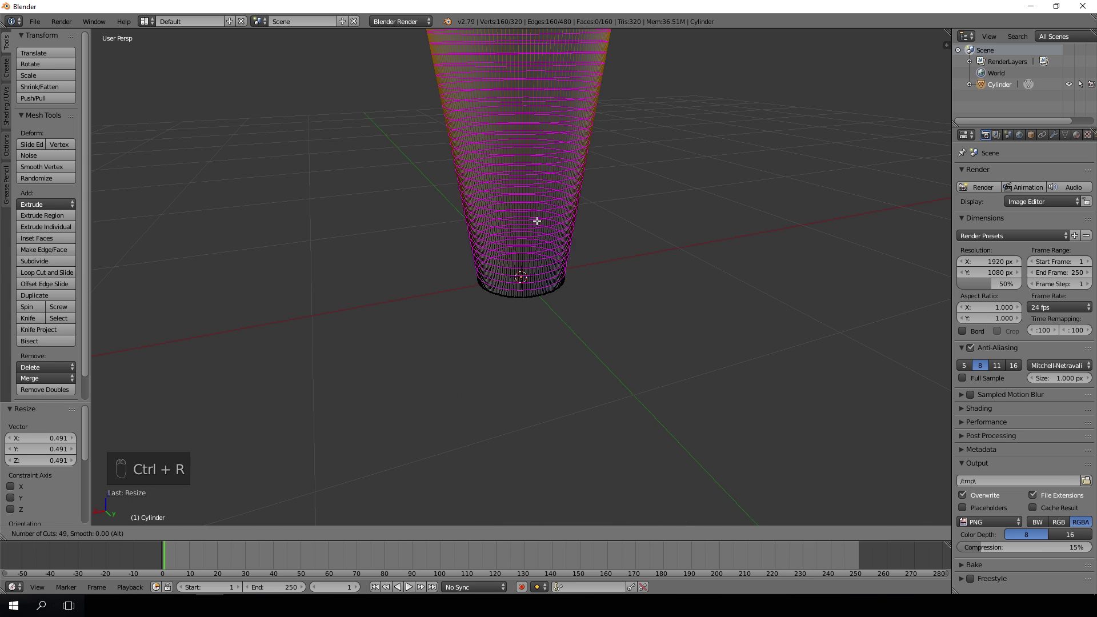
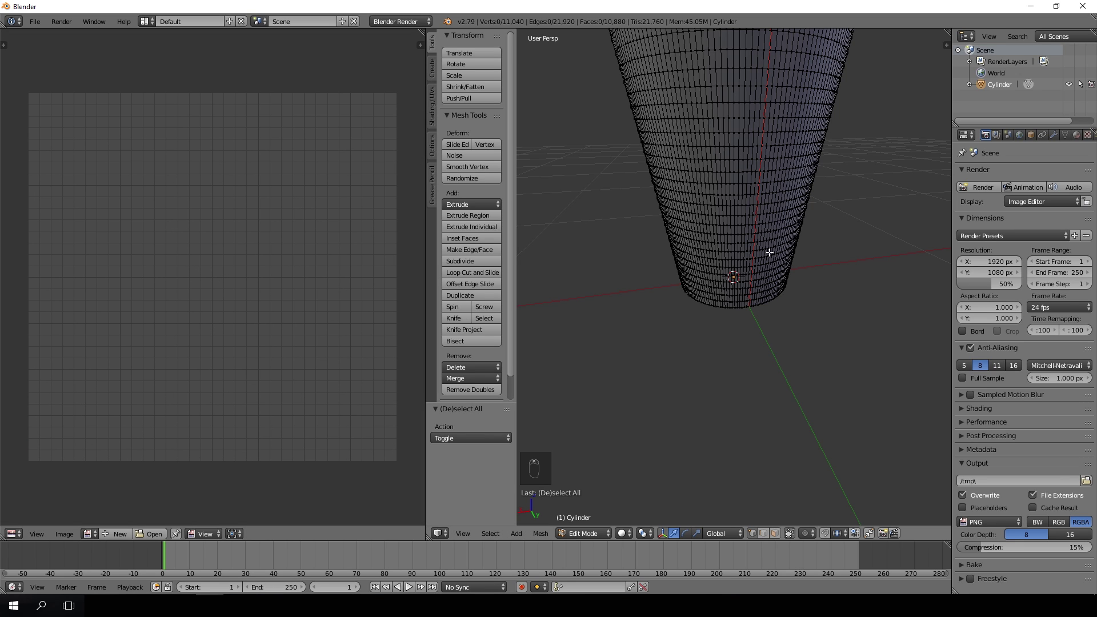
Step: Unwrap the whole cone and move and scale its UV layout into a rectangle filling the texture space
key("a")
key("u")
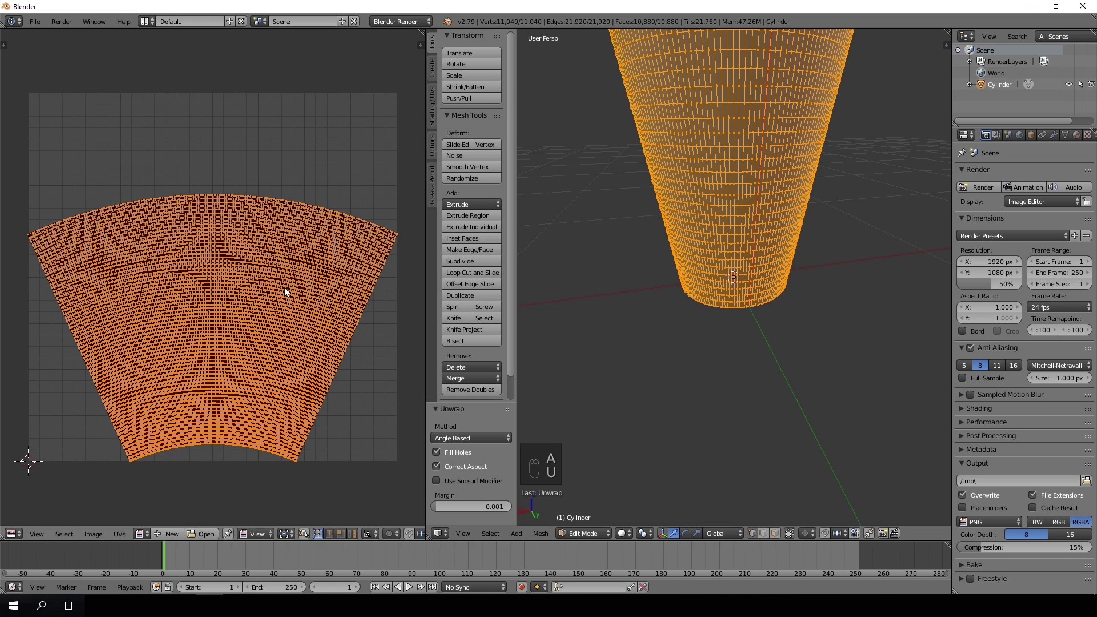
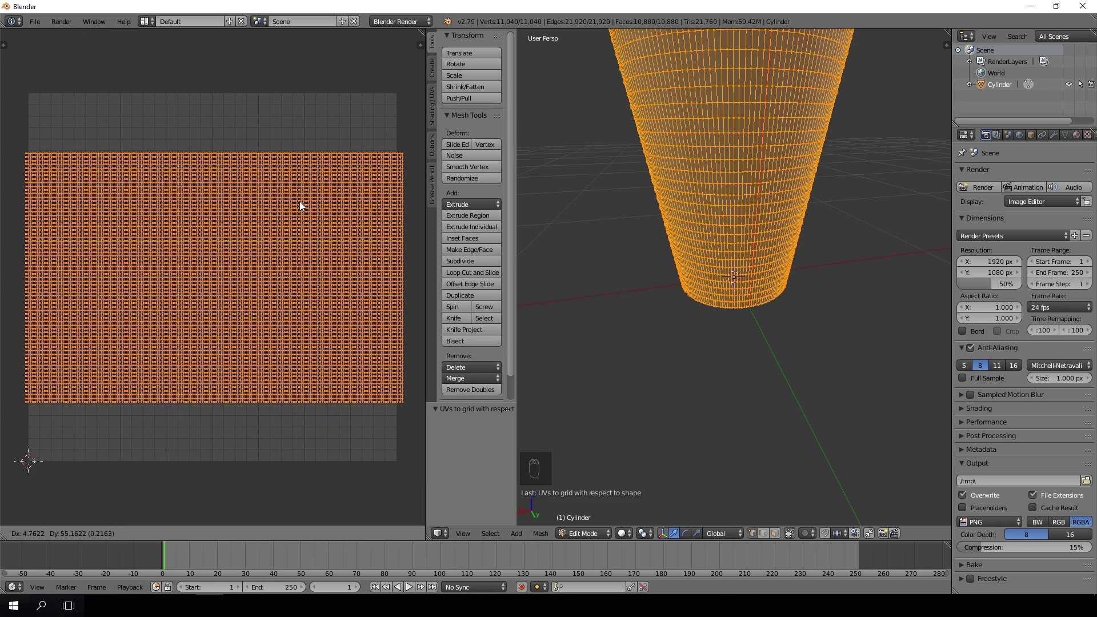
left_click(303, 203)
key("s")
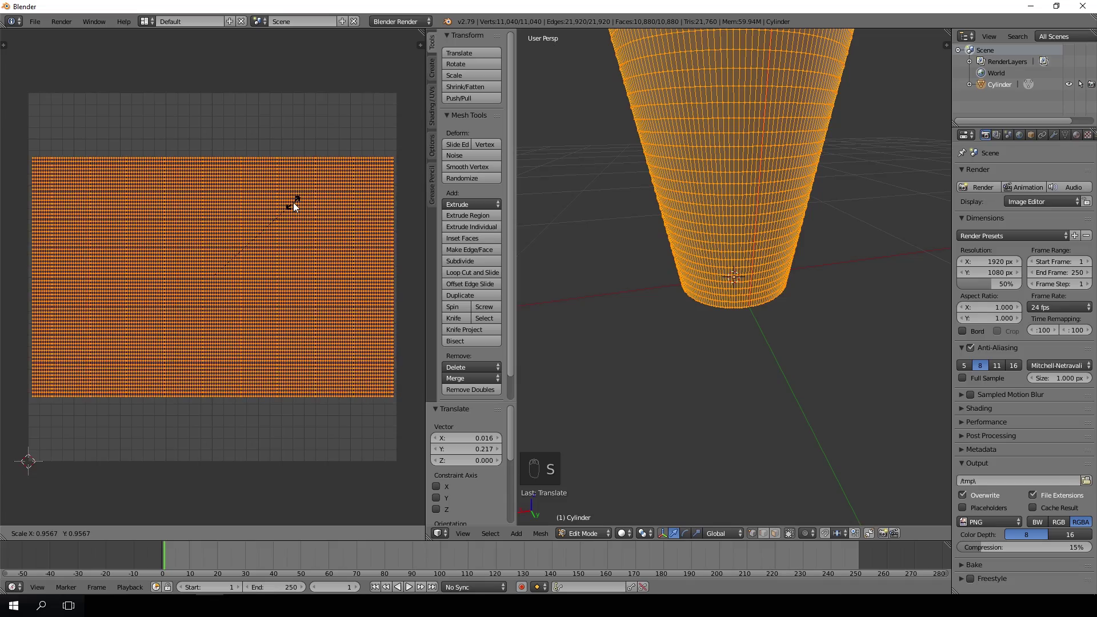
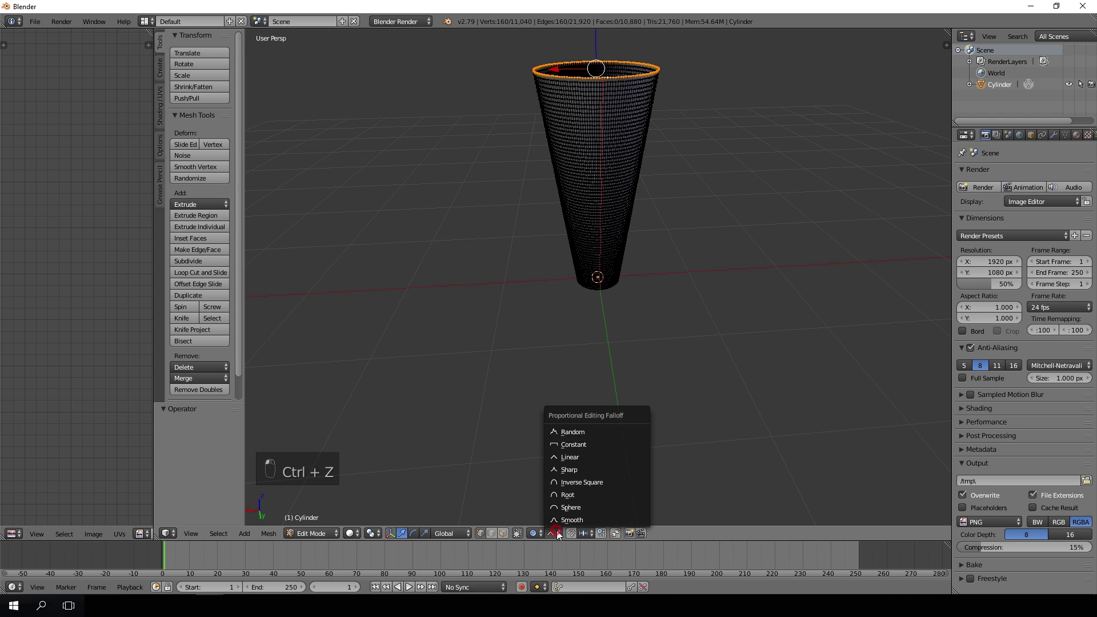
Step: With proportional editing on, rotate the top rim to bend the cone into a curved horn
left_click(626, 388)
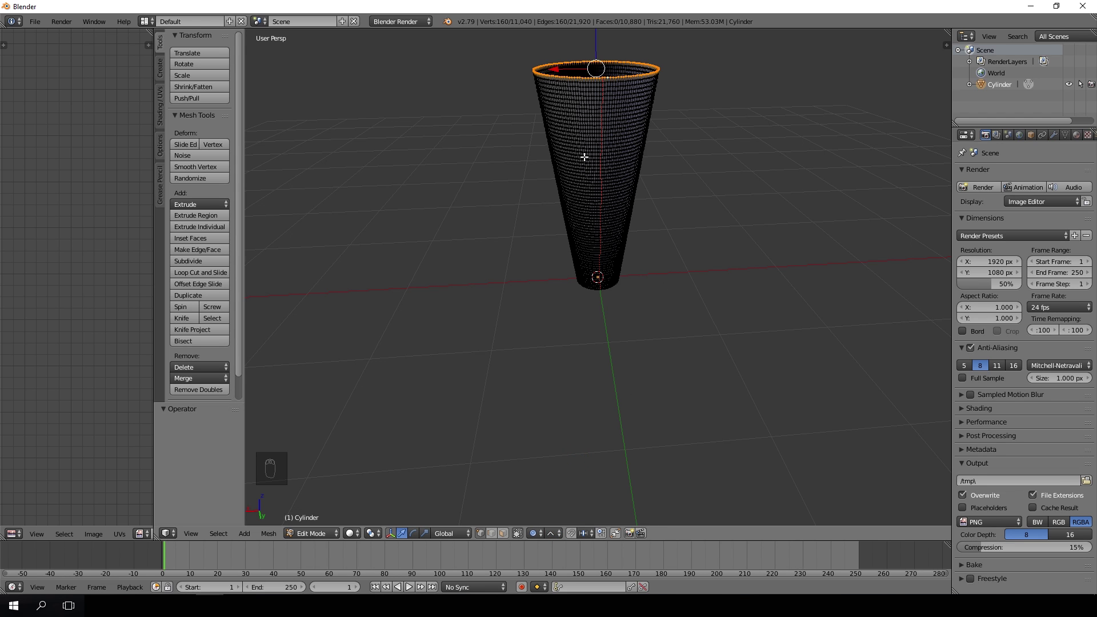
key("r")
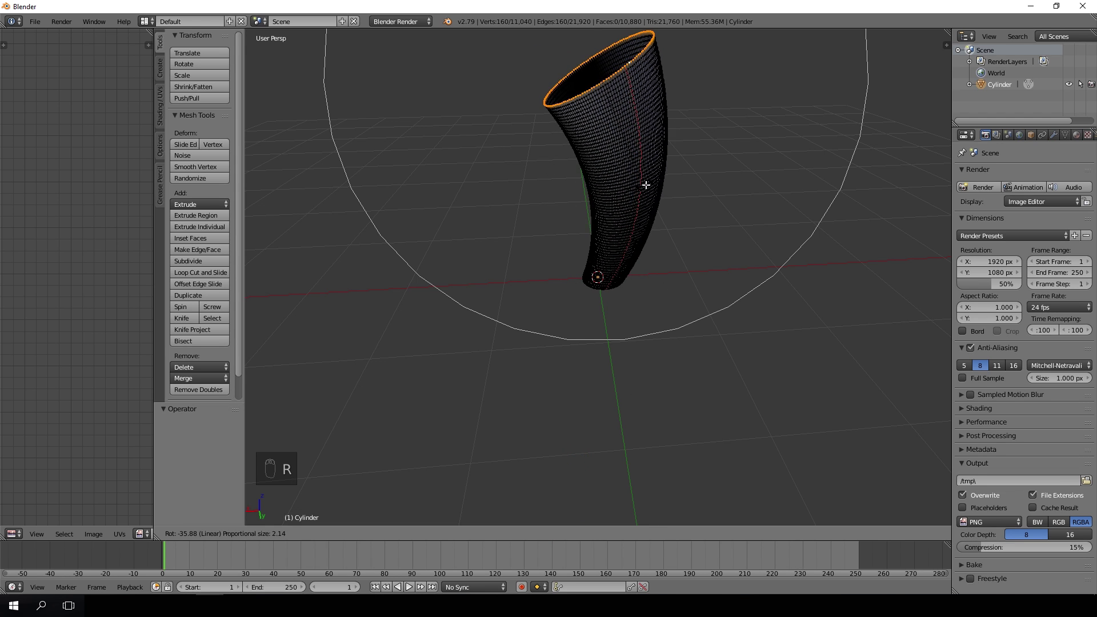